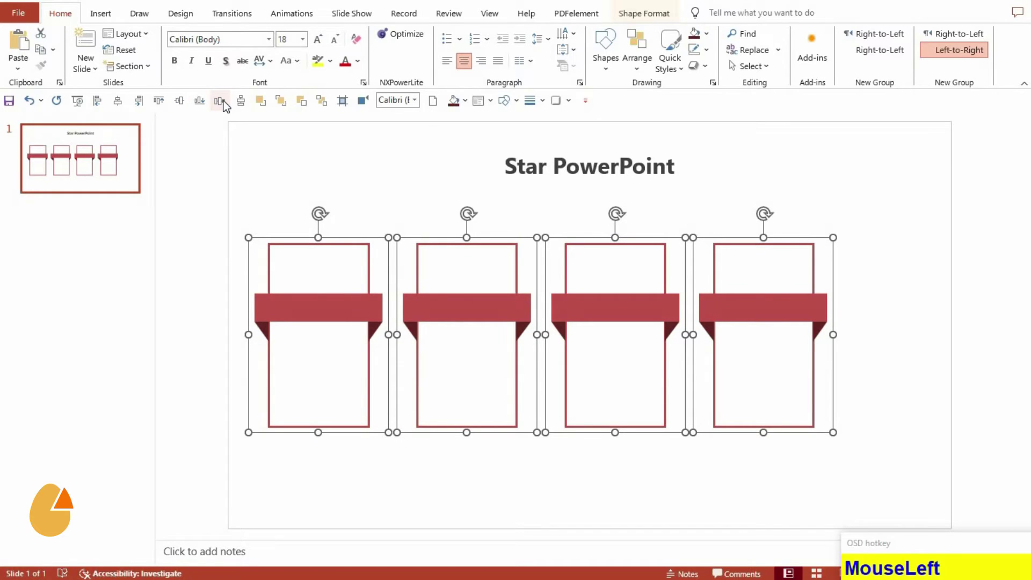
Step: Group the four ribbon cards with Ctrl+G, move the group toward the centre and nudge it lower
{"action": "key", "text": "ctrl+g"}
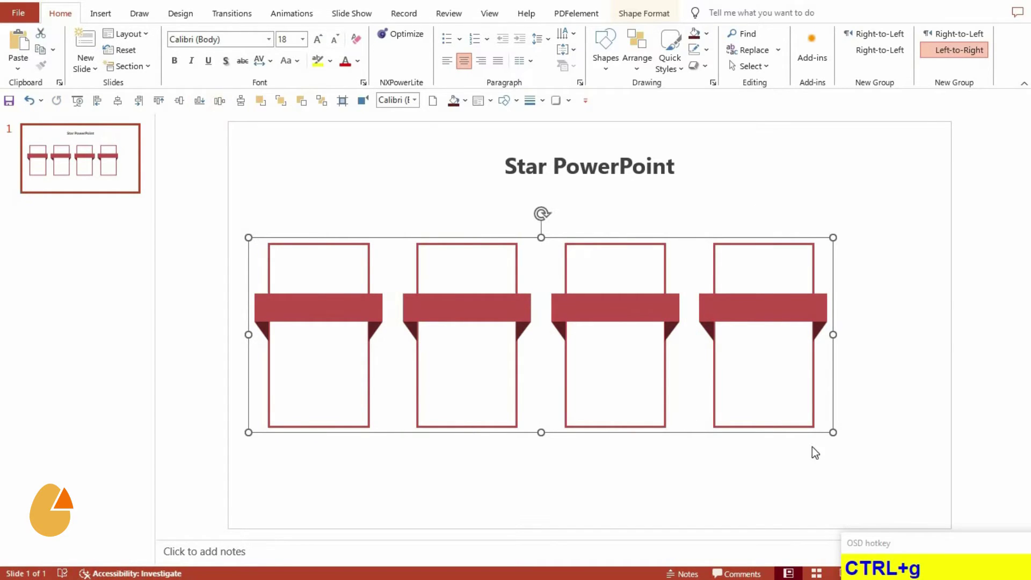
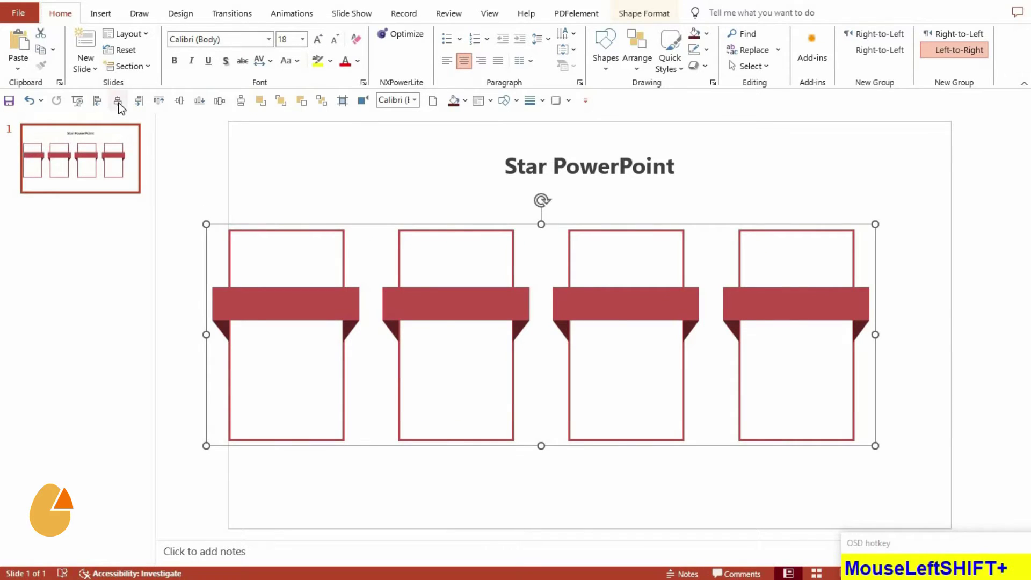
{"action": "left_click_drag", "start_coordinate": [122, 107], "coordinate": [191, 105]}
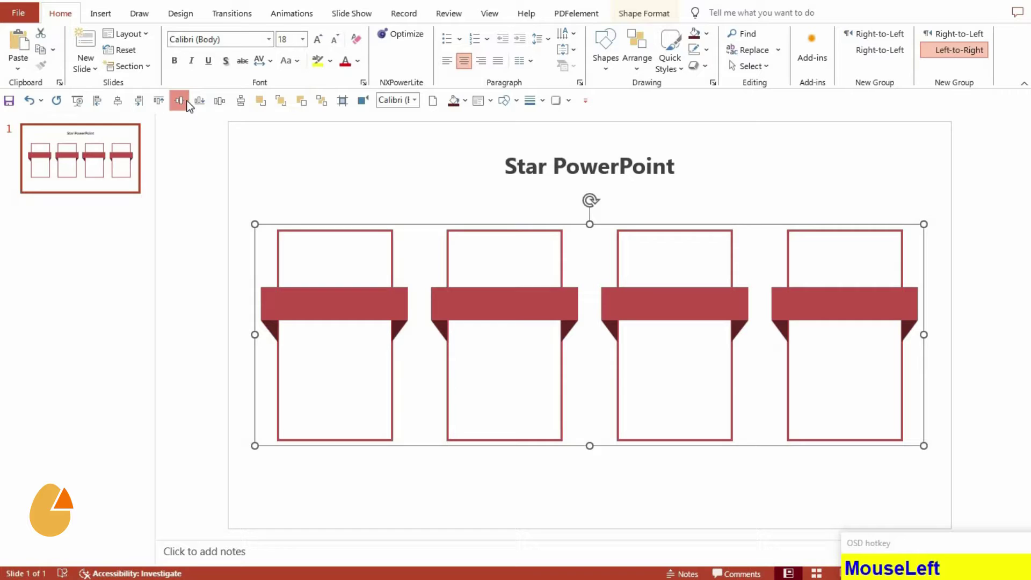
{"action": "key", "text": "Down"}
{"action": "key", "text": "Down"}
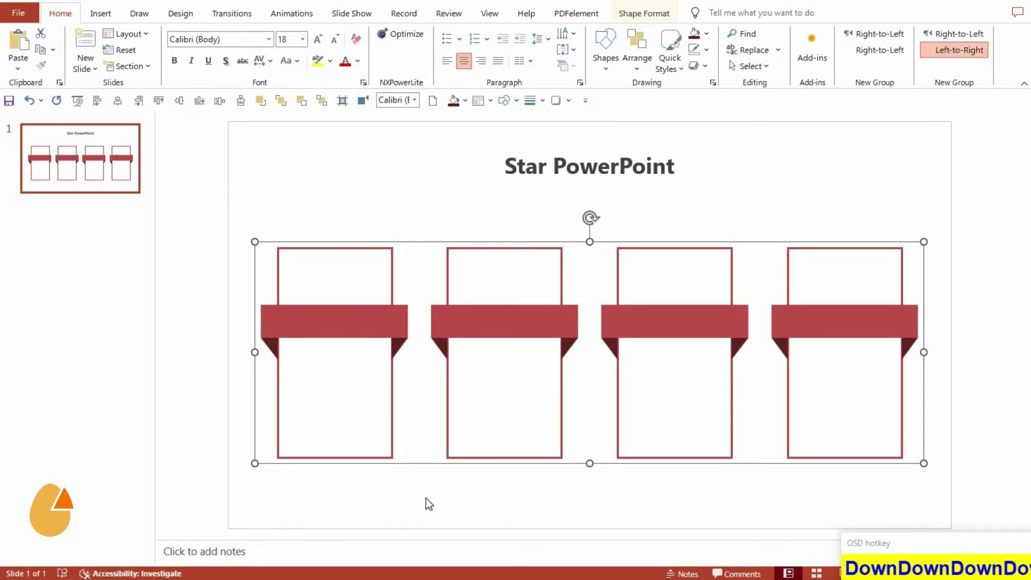
Step: Ungroup the card group with Ctrl+Shift+G and ungroup the first two cards individually
{"action": "left_click", "coordinate": [435, 494]}
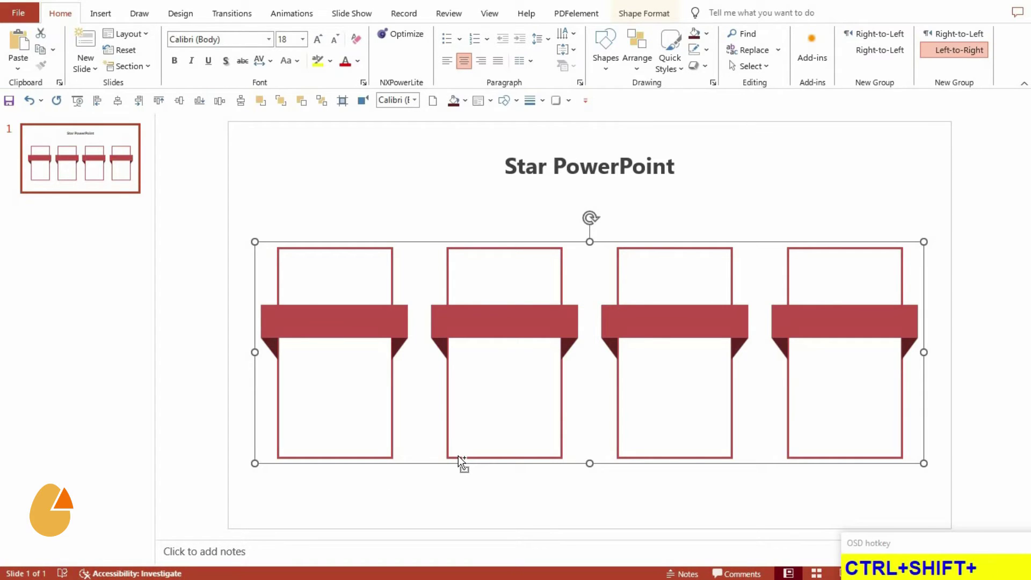
{"action": "key", "text": "ctrl+shift+g"}
{"action": "left_click", "coordinate": [410, 487]}
{"action": "key", "text": "ctrl+shift+g"}
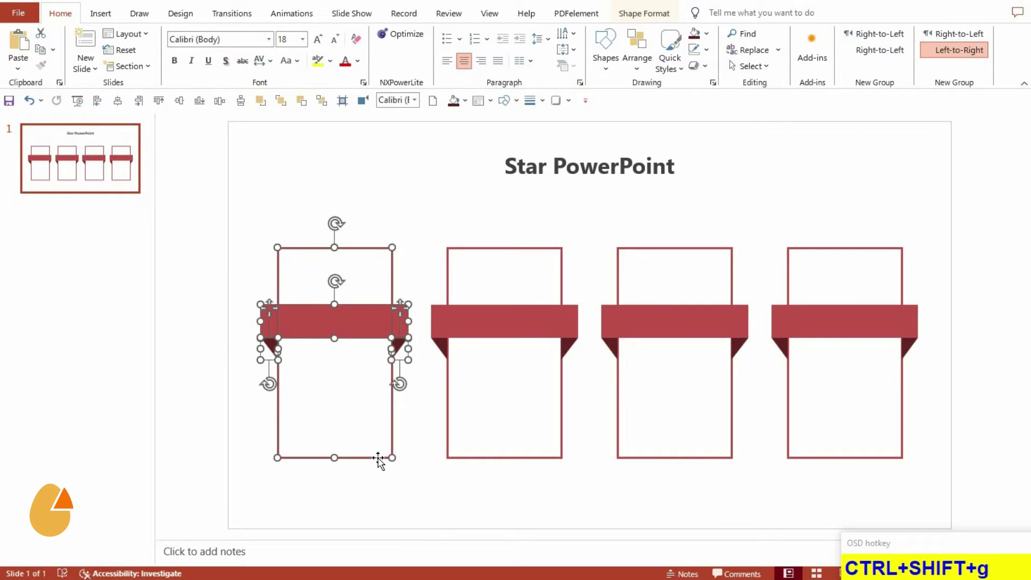
{"action": "left_click", "coordinate": [473, 463]}
{"action": "key", "text": "ctrl+shift+g"}
Step: Ungroup the third and fourth cards so every card is separately editable
{"action": "left_click", "coordinate": [618, 459]}
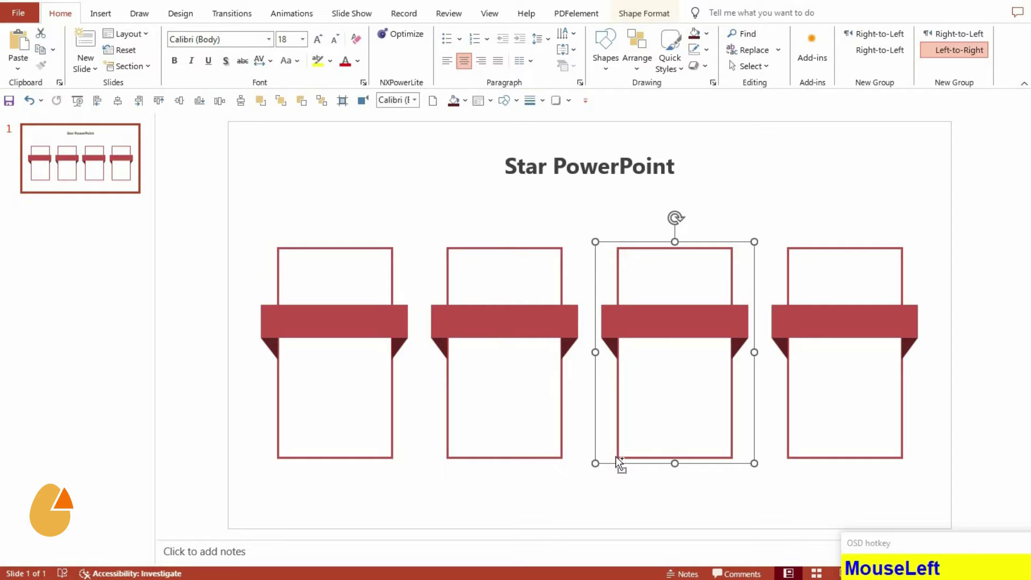
{"action": "key", "text": "ctrl+shift+g"}
{"action": "left_click", "coordinate": [803, 459]}
{"action": "key", "text": "ctrl+shift+g"}
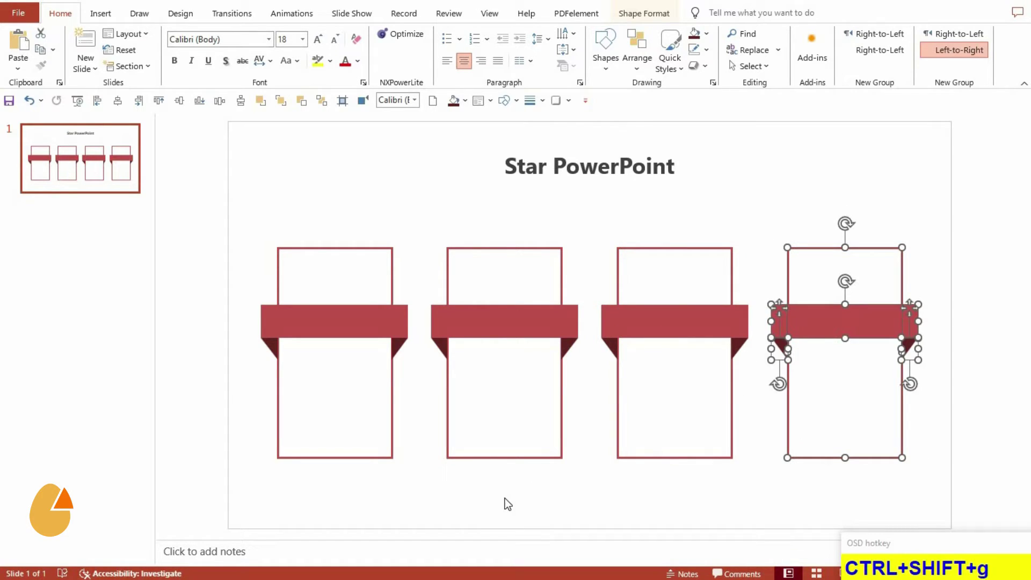
Step: Recolor the first card's banner blue, repeating the fill with F4, then select the second banner
{"action": "left_click_drag", "start_coordinate": [412, 501], "coordinate": [379, 37]}
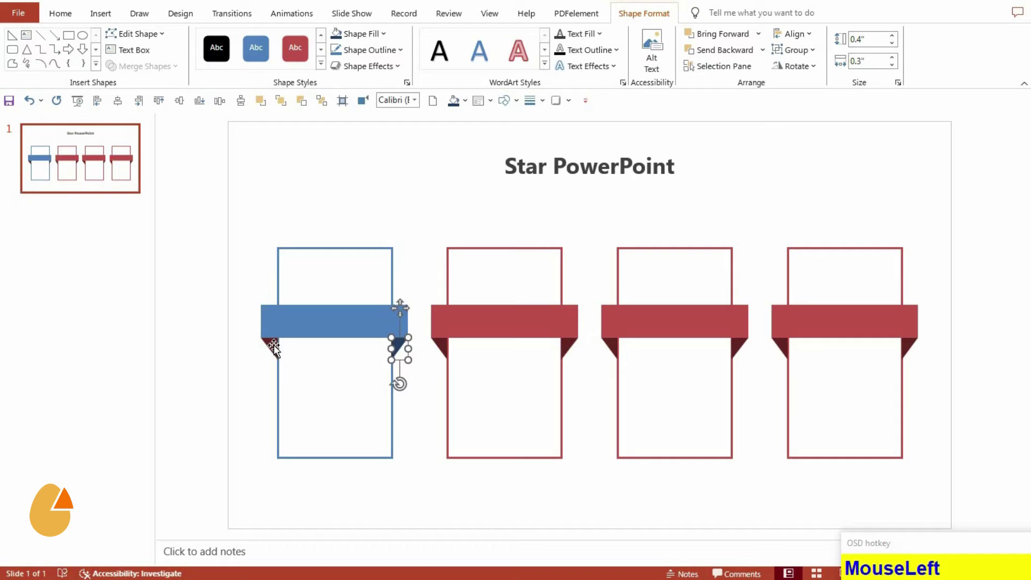
{"action": "key", "text": "F4"}
{"action": "left_click", "coordinate": [460, 332]}
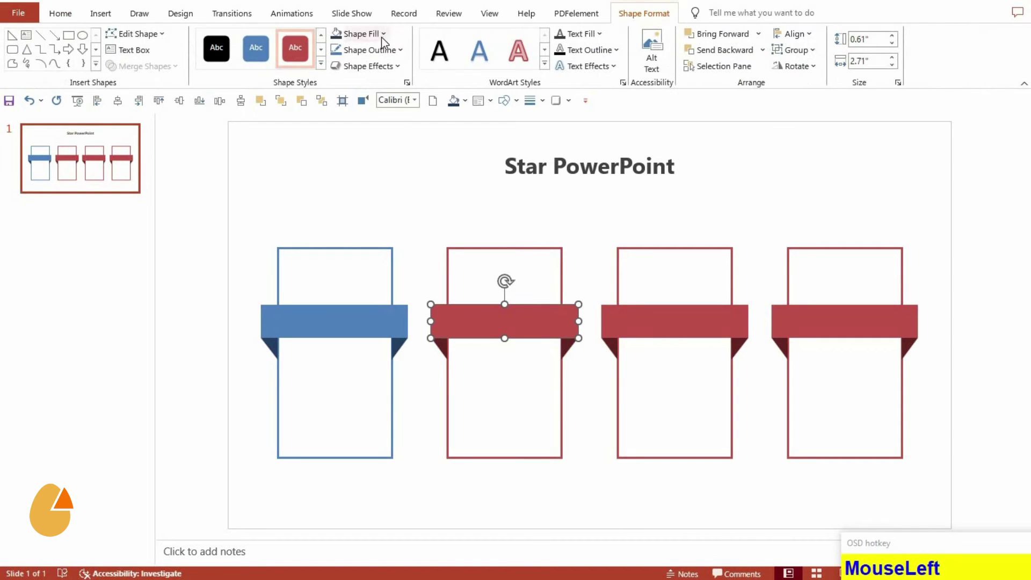
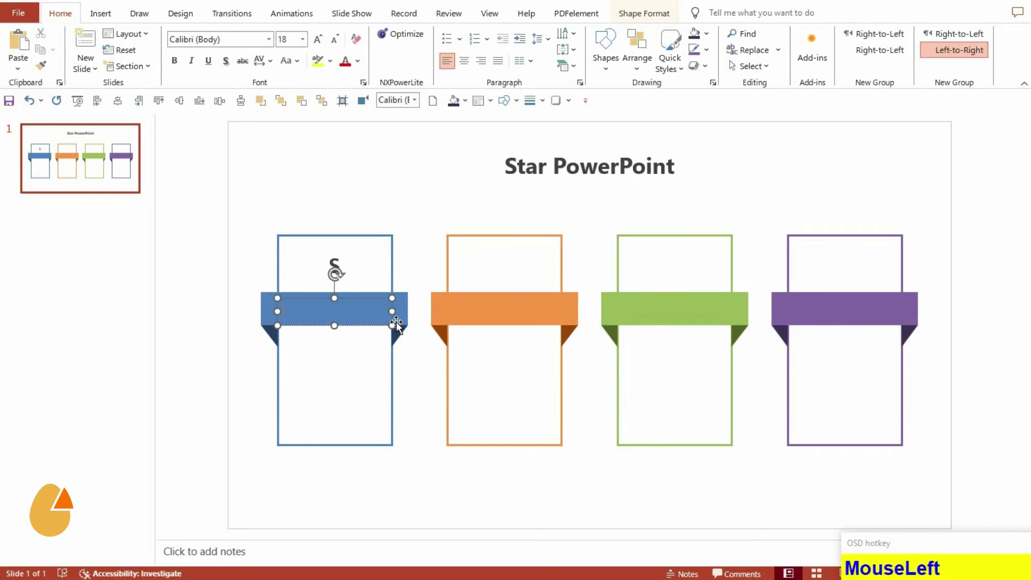
Step: Write the 'Situation' label text on the blue banner
{"action": "key", "text": "shift+s"}
{"action": "type", "text": "uaton"}
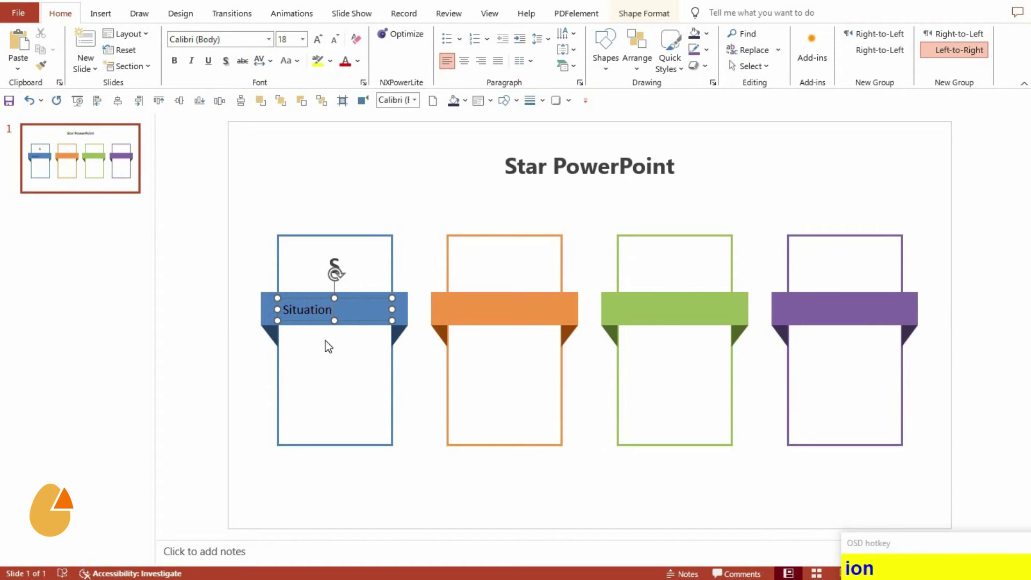
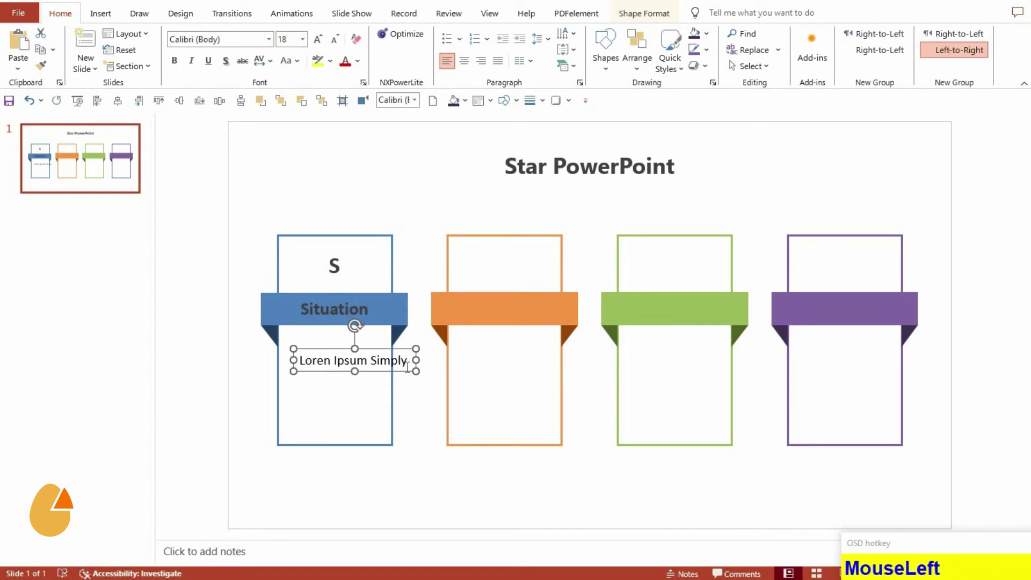
Step: Continue the lorem ipsum description with 'Dummy Text of the', correcting typos along the way
{"action": "key", "text": "Return"}
{"action": "type", "text": "DummyText"}
{"action": "key", "text": "BackSpace"}
{"action": "type", "text": "ot"}
{"action": "key", "text": "BackSpace"}
{"action": "type", "text": "Backspace_of_the"}
{"action": "key", "text": "Return"}
Step: Add 'Printing and Testing' to the description text under the Situation banner
{"action": "key", "text": "shift+p"}
{"action": "type", "text": "i"}
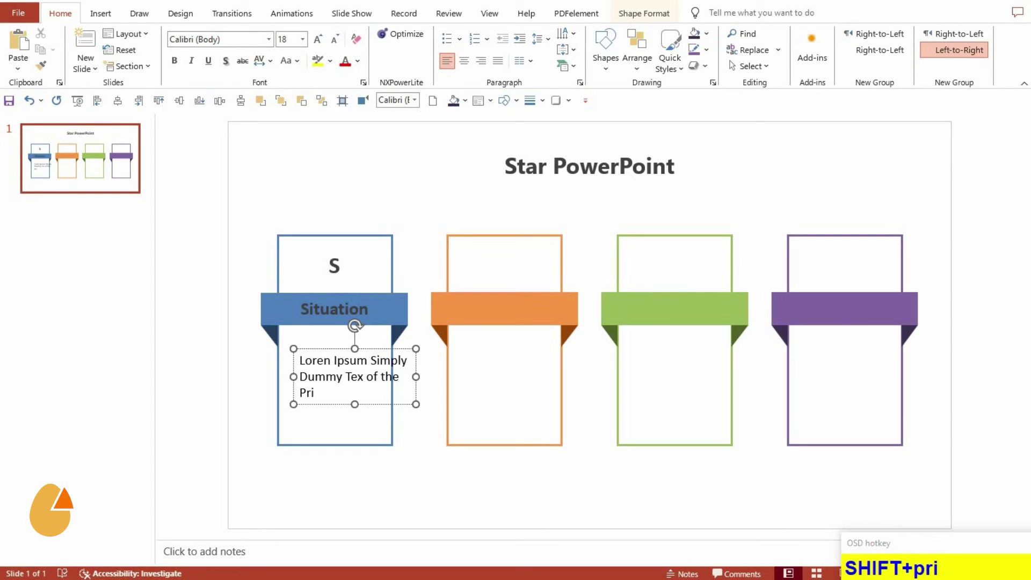
{"action": "type", "text": "ting_and"}
{"action": "key", "text": "space"}
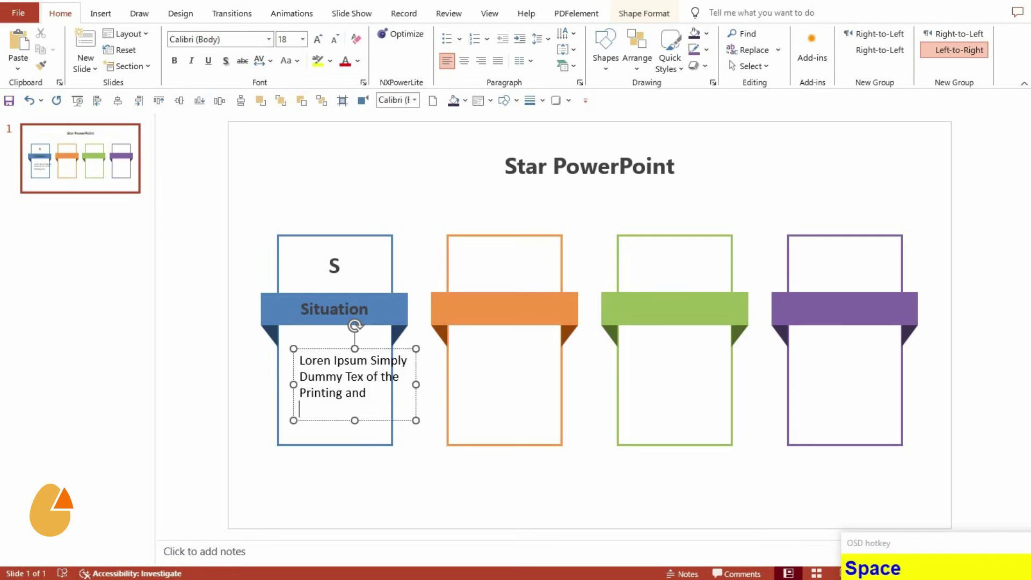
{"action": "key", "text": "shift+t"}
{"action": "type", "text": "esting_"}
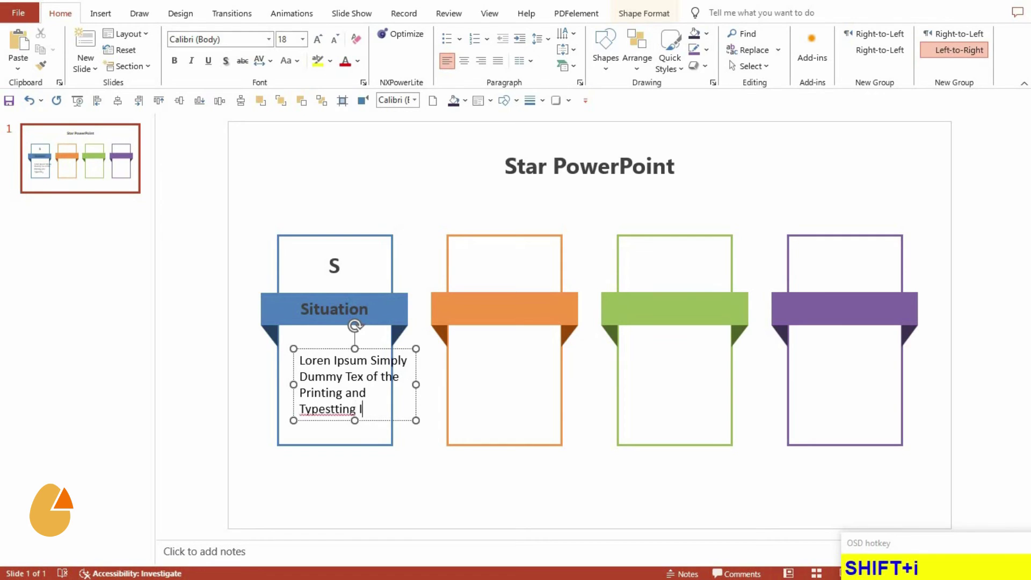
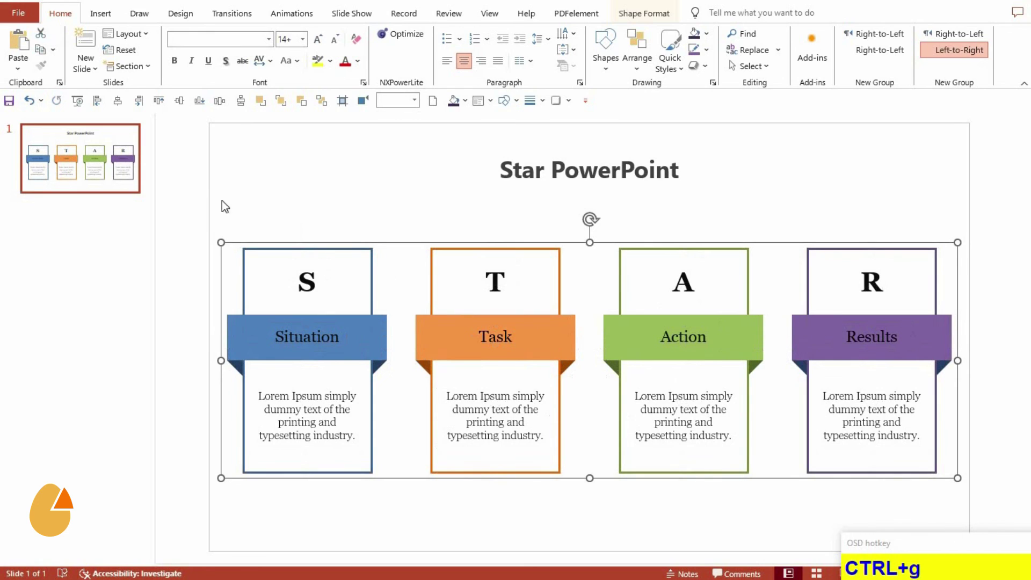
Step: Select all four cards, nudge the infographic lower beneath the title, and deselect
{"action": "left_click_drag", "start_coordinate": [116, 107], "coordinate": [183, 112]}
{"action": "key", "text": "Down"}
{"action": "key", "text": "Down"}
{"action": "key", "text": "Down"}
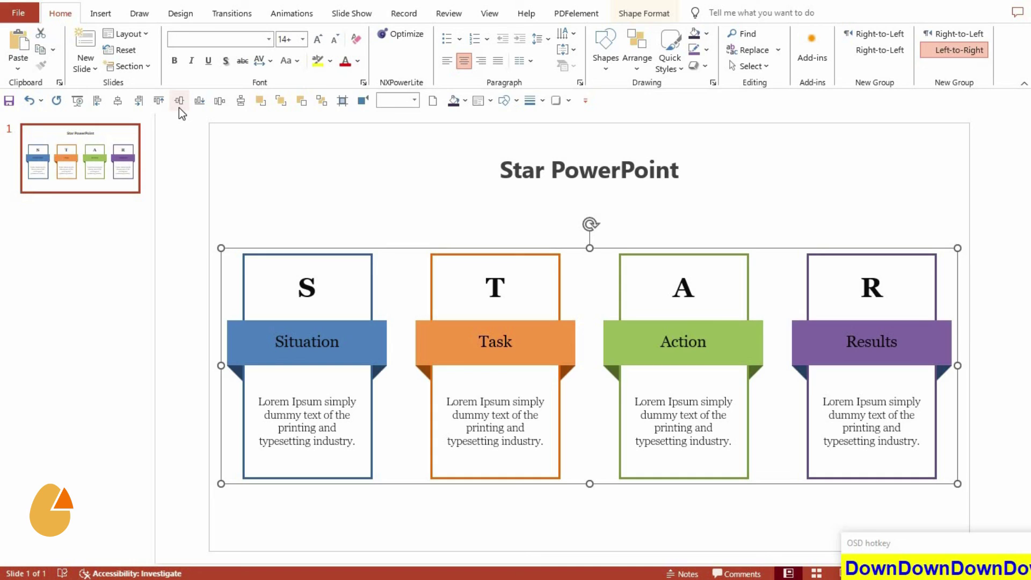
{"action": "left_click_drag", "start_coordinate": [388, 515], "coordinate": [388, 516]}
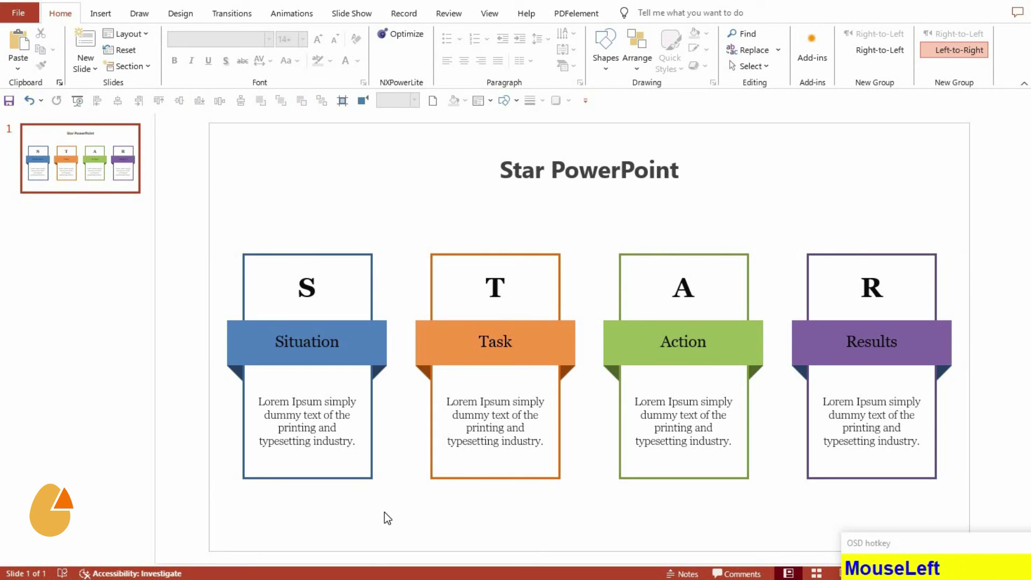